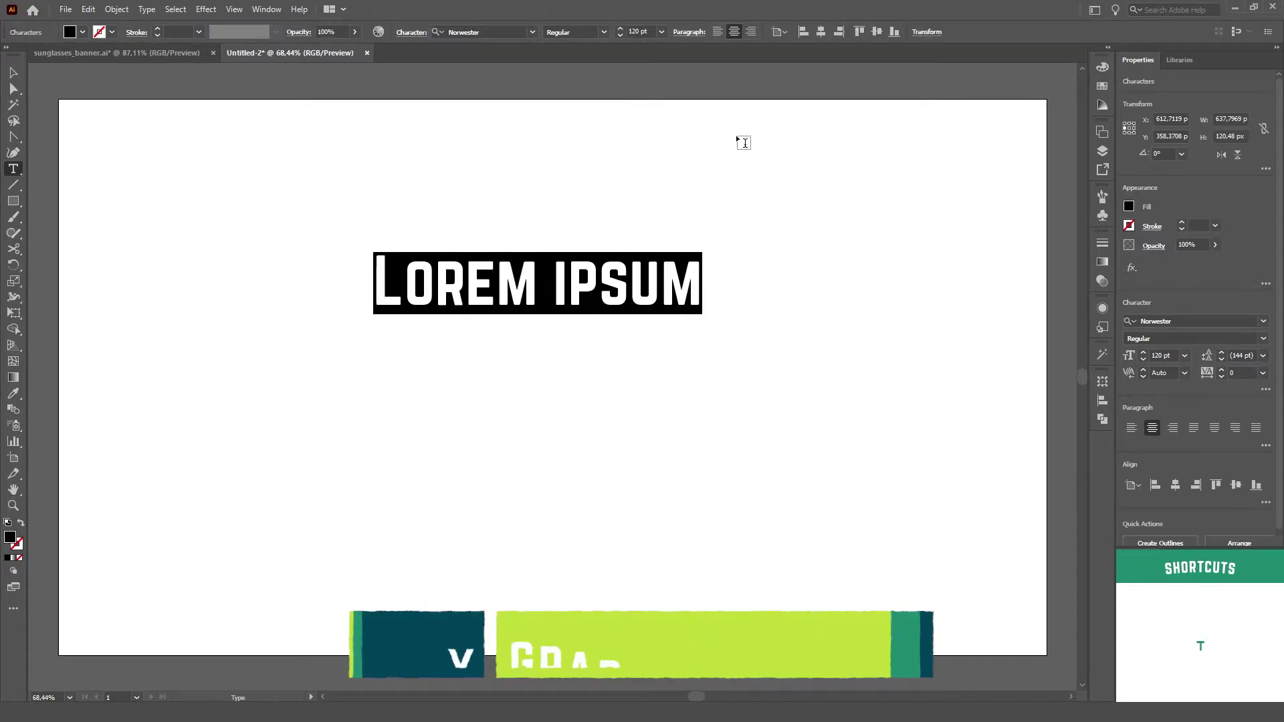
Step: Finish typing the two-line heading 'MAKING TEXT BOXES IS BORINGGG', exit editing and select it for a white fill
{"action": "key", "text": "space"}
{"action": "key", "text": "space"}
{"action": "key", "text": "Return"}
{"action": "key", "text": "space"}
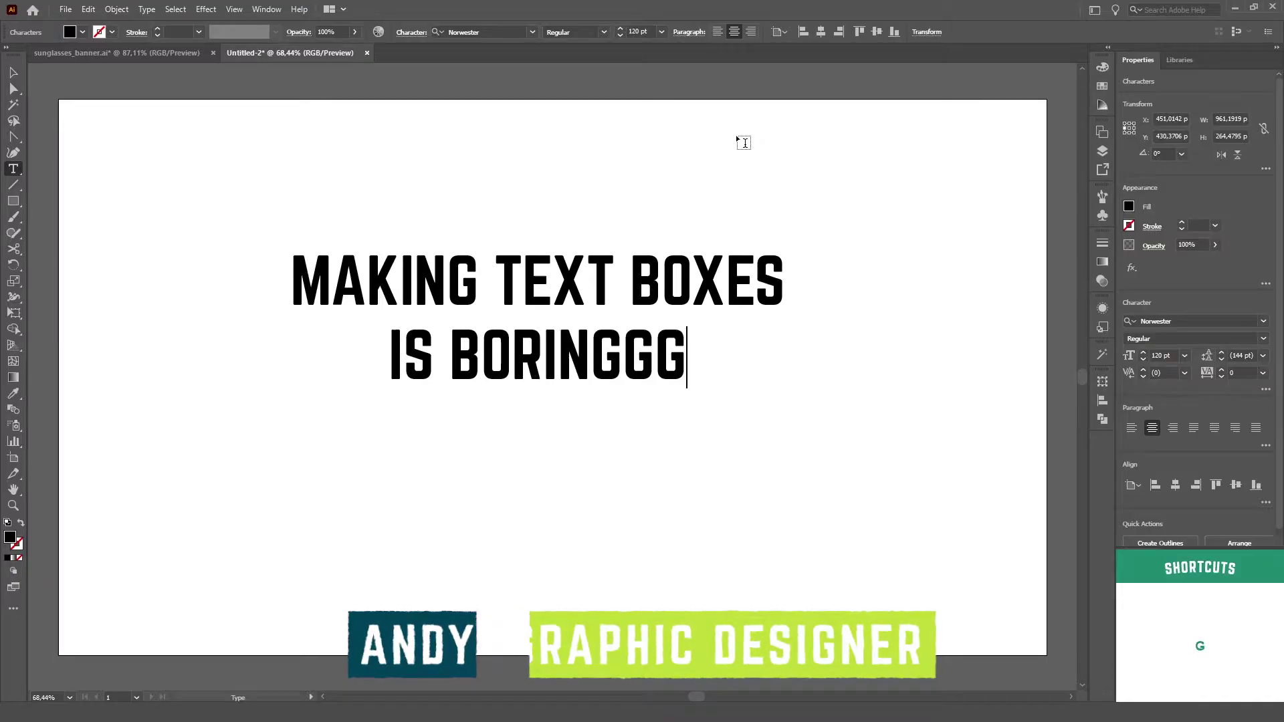
{"action": "key", "text": "ctrl+Return"}
{"action": "key", "text": "v"}
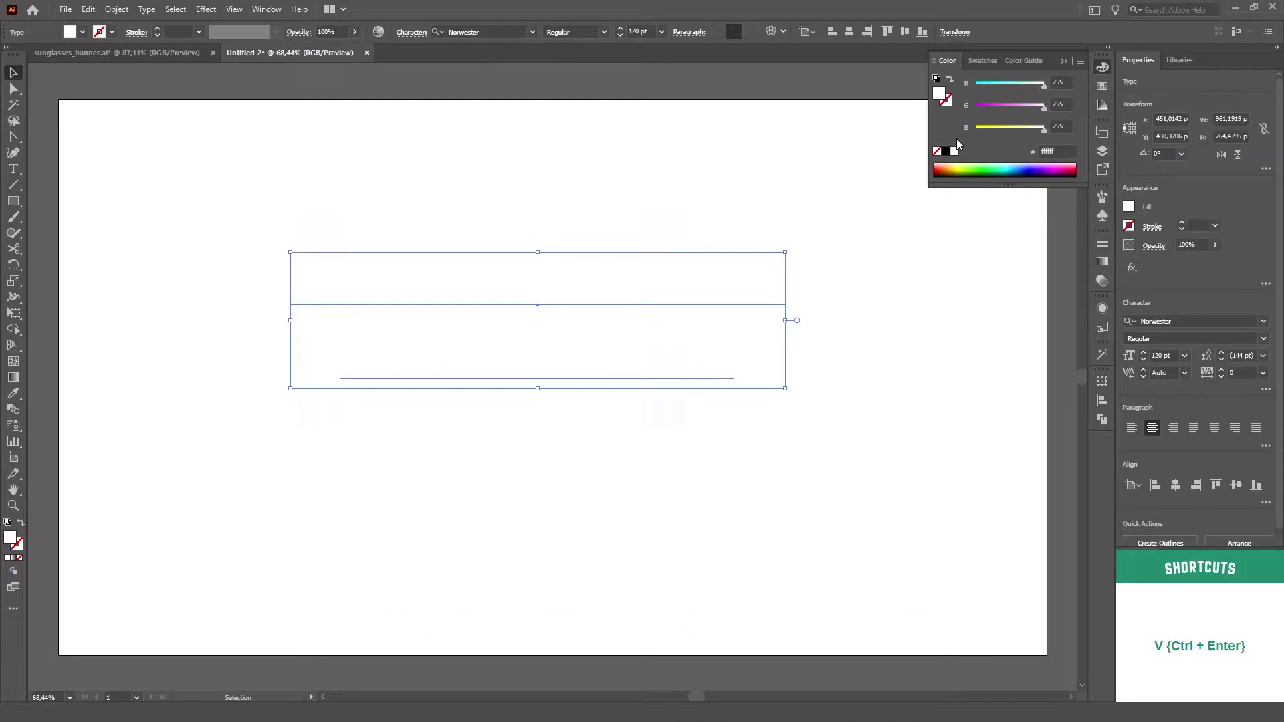
Step: Draw a purple rectangle and send it behind the white heading text
{"action": "key", "text": "m"}
{"action": "double_click", "coordinate": [1002, 111]}
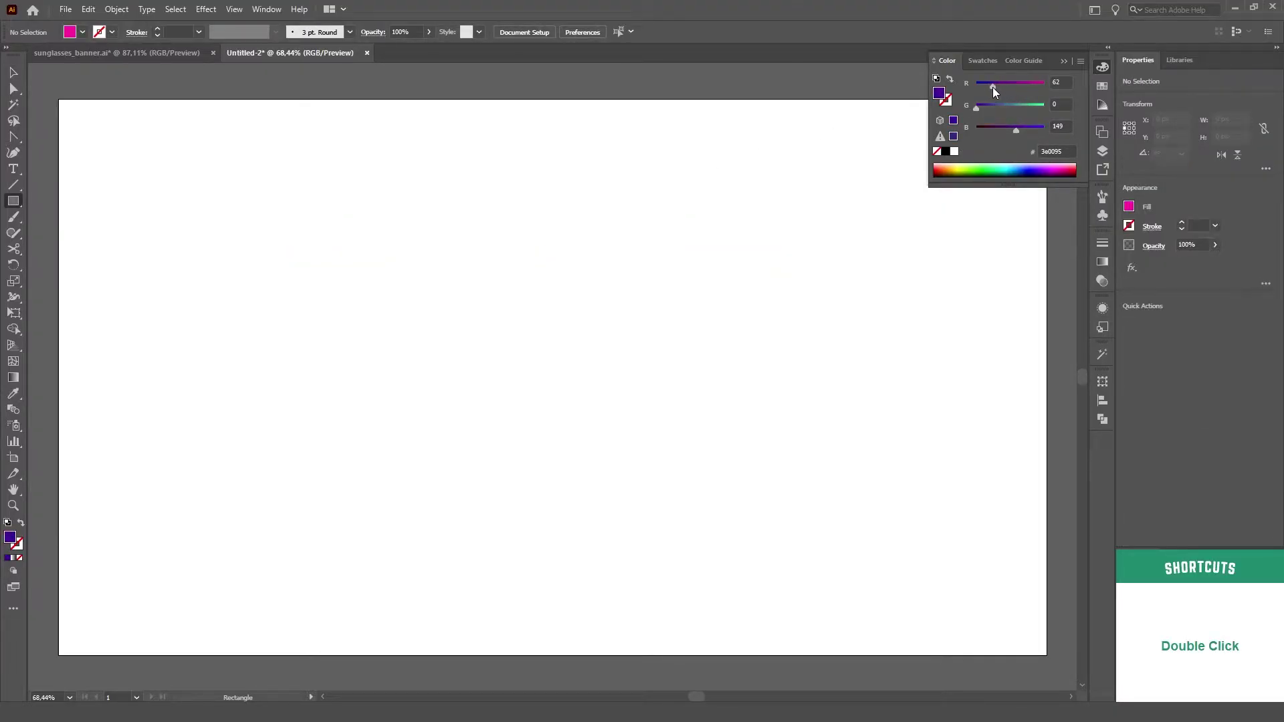
{"action": "key", "text": "ctrl+shift+'"}
{"action": "key", "text": "b"}
{"action": "key", "text": "v"}
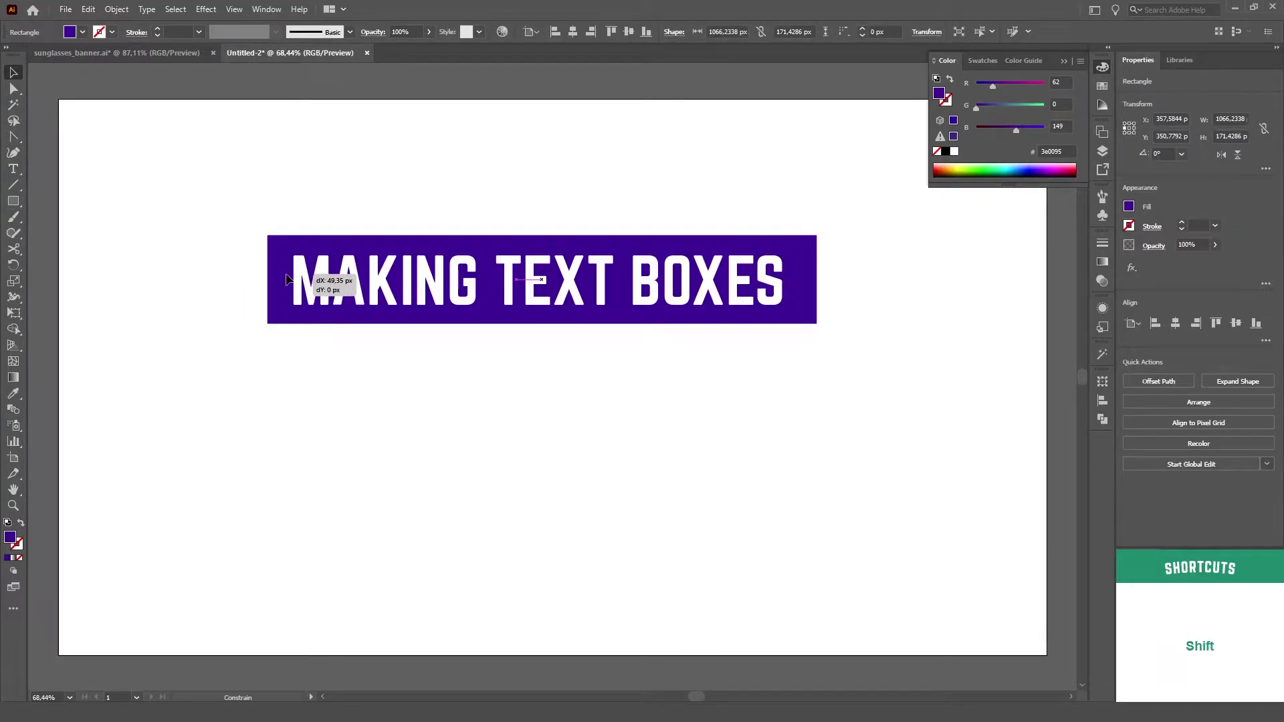
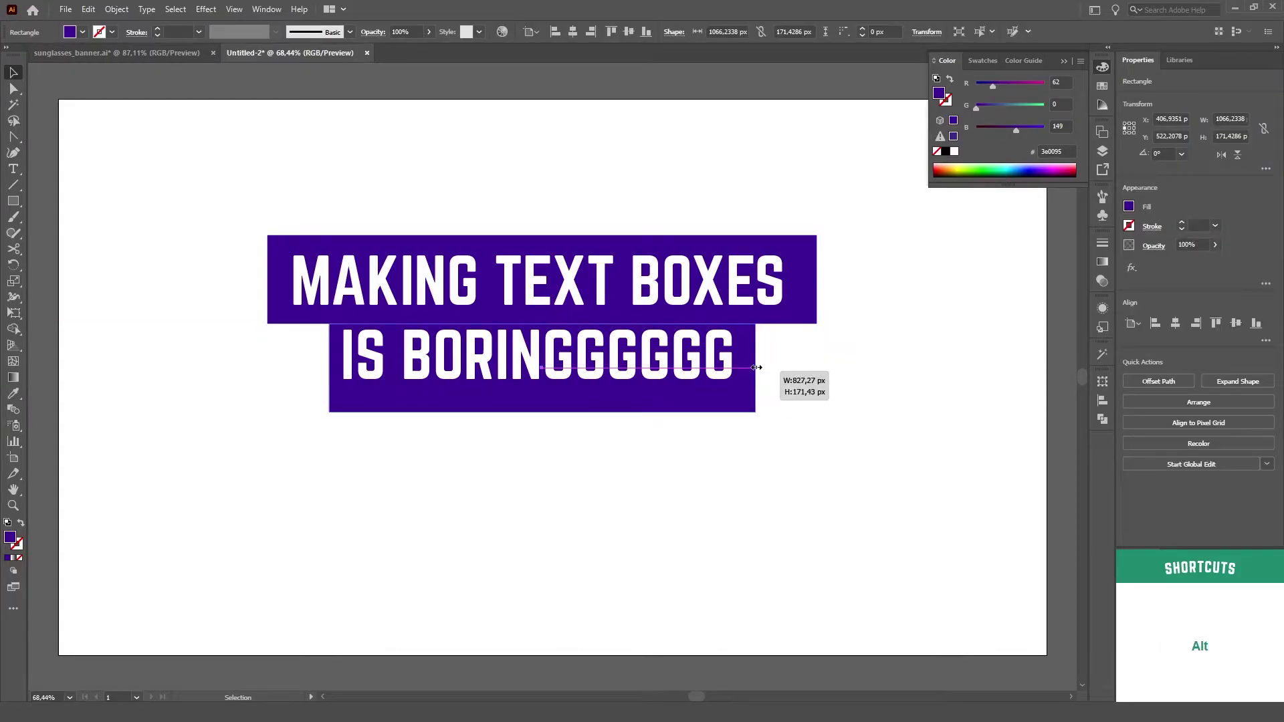
Step: Fit a purple box to each line, the second narrower, and reposition the heading group
{"action": "key", "text": "Up"}
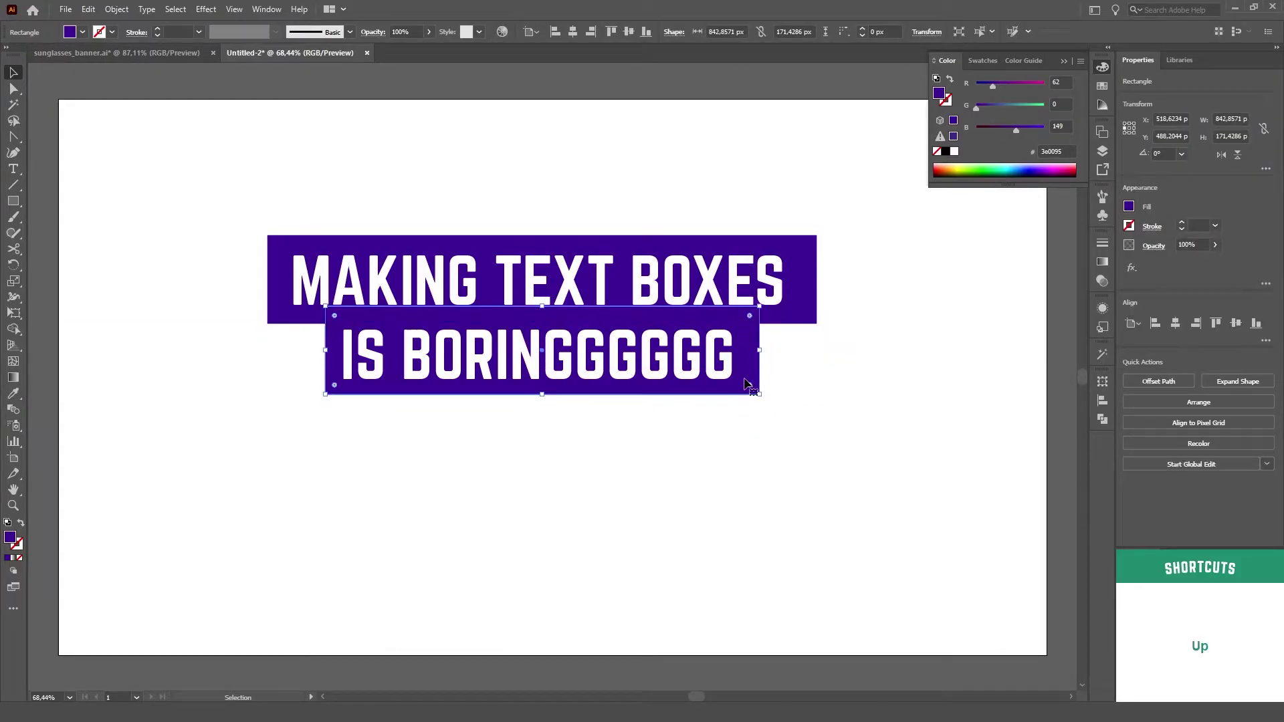
{"action": "key", "text": "Down"}
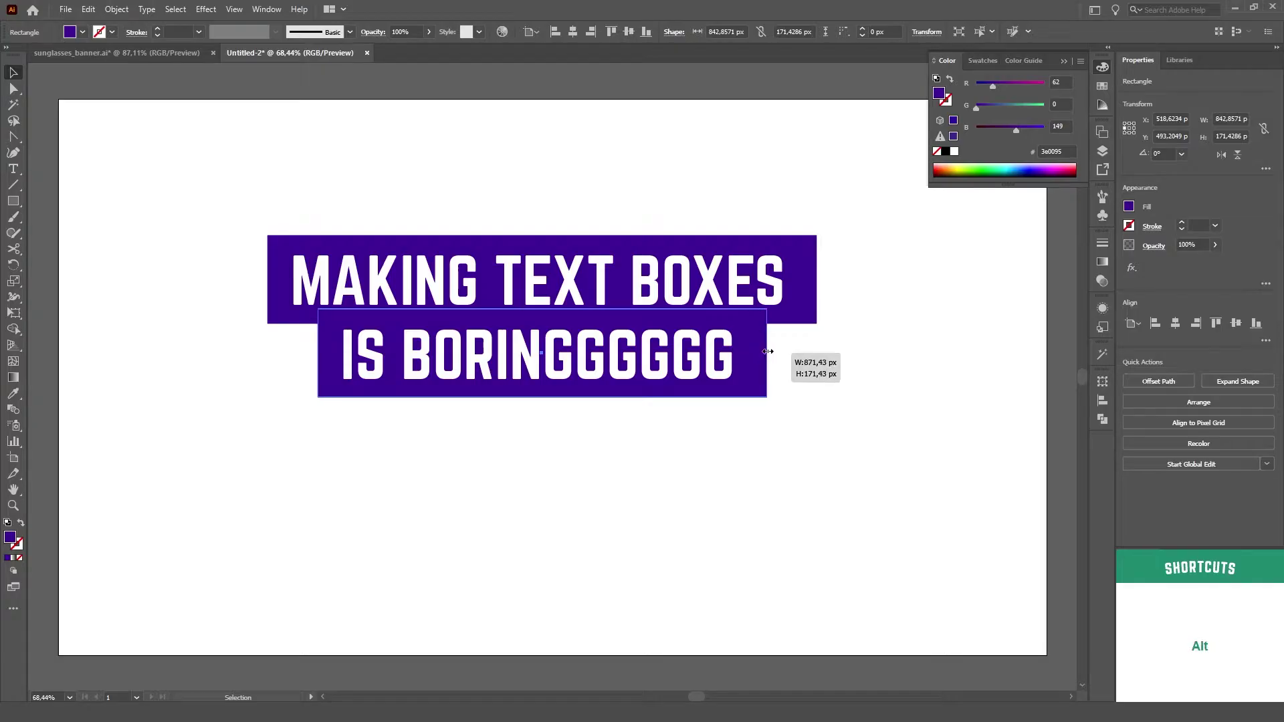
{"action": "double_click", "coordinate": [734, 448]}
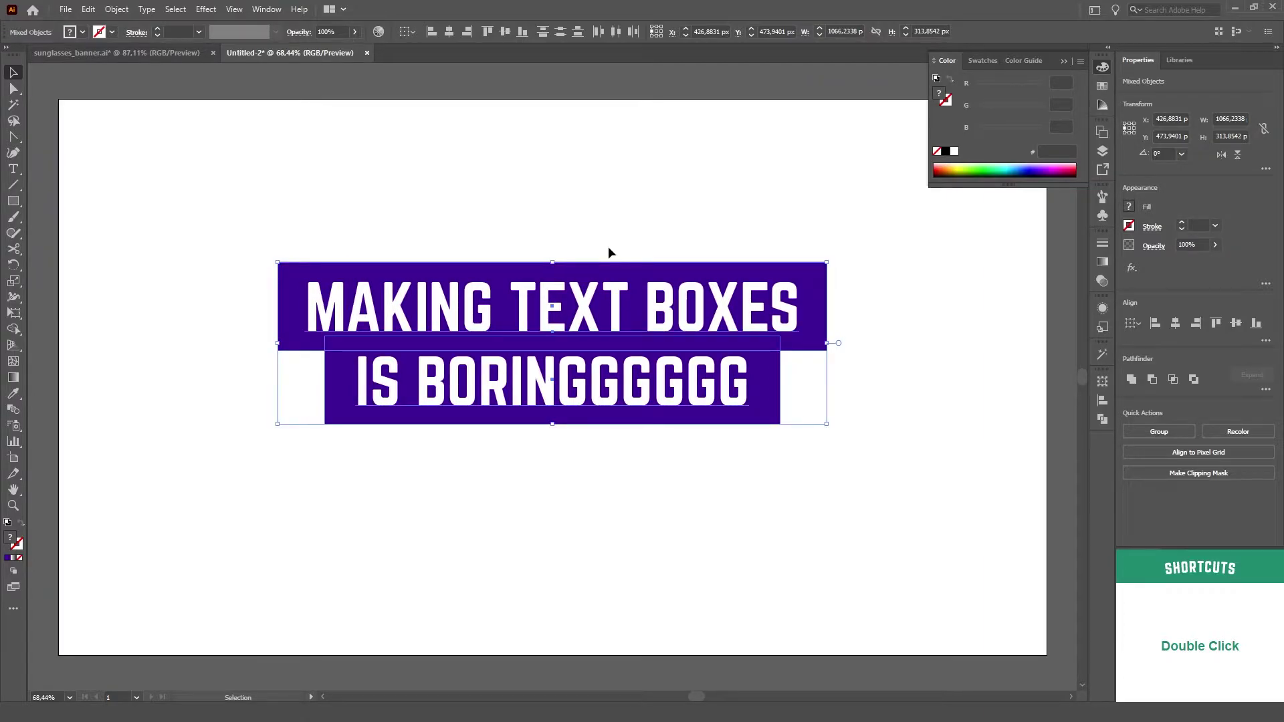
Step: Switch to the sunglasses banner and start a new caps text line on the photo with the Type tool
{"action": "key", "text": "alt+Tab"}
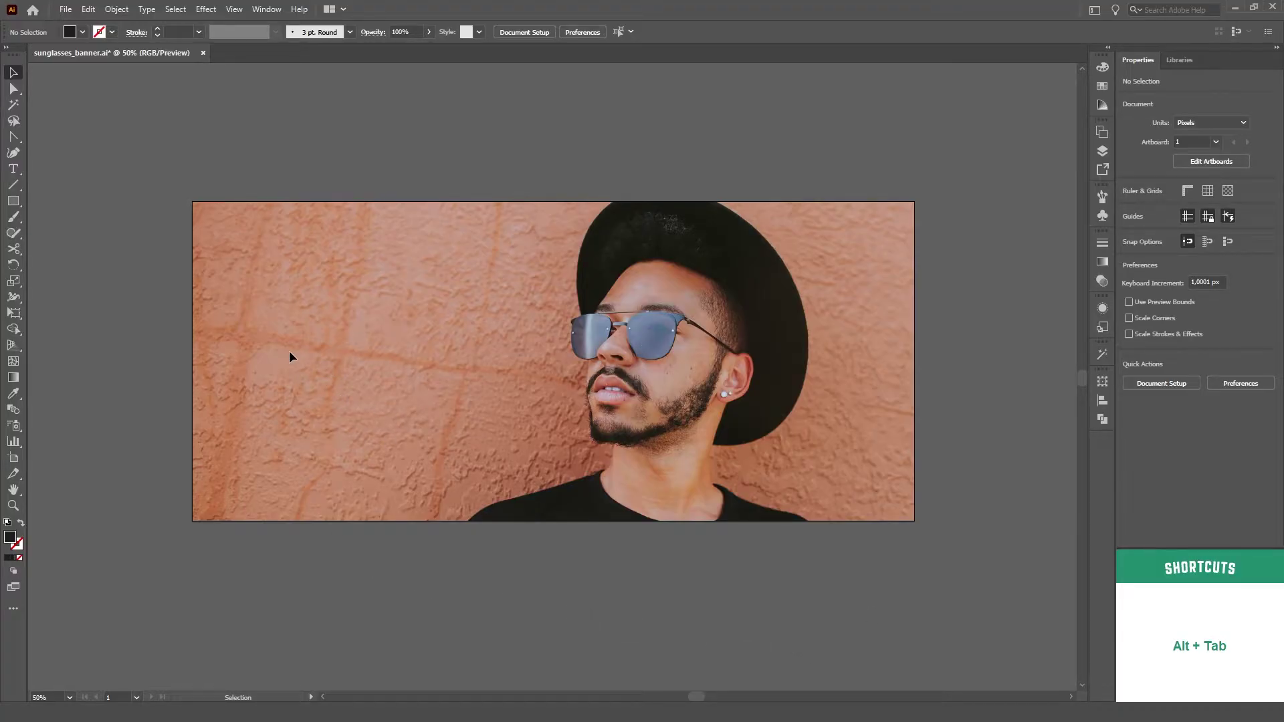
{"action": "key", "text": "t"}
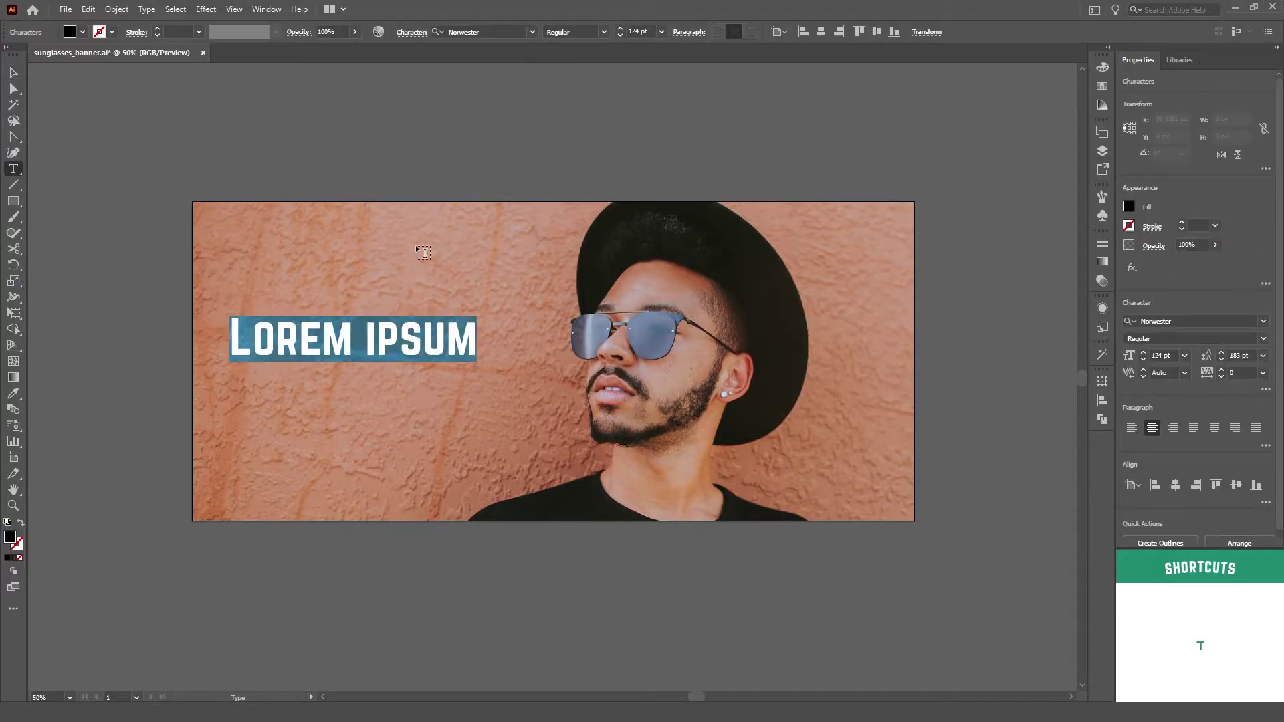
{"action": "key", "text": "Caps_Lock"}
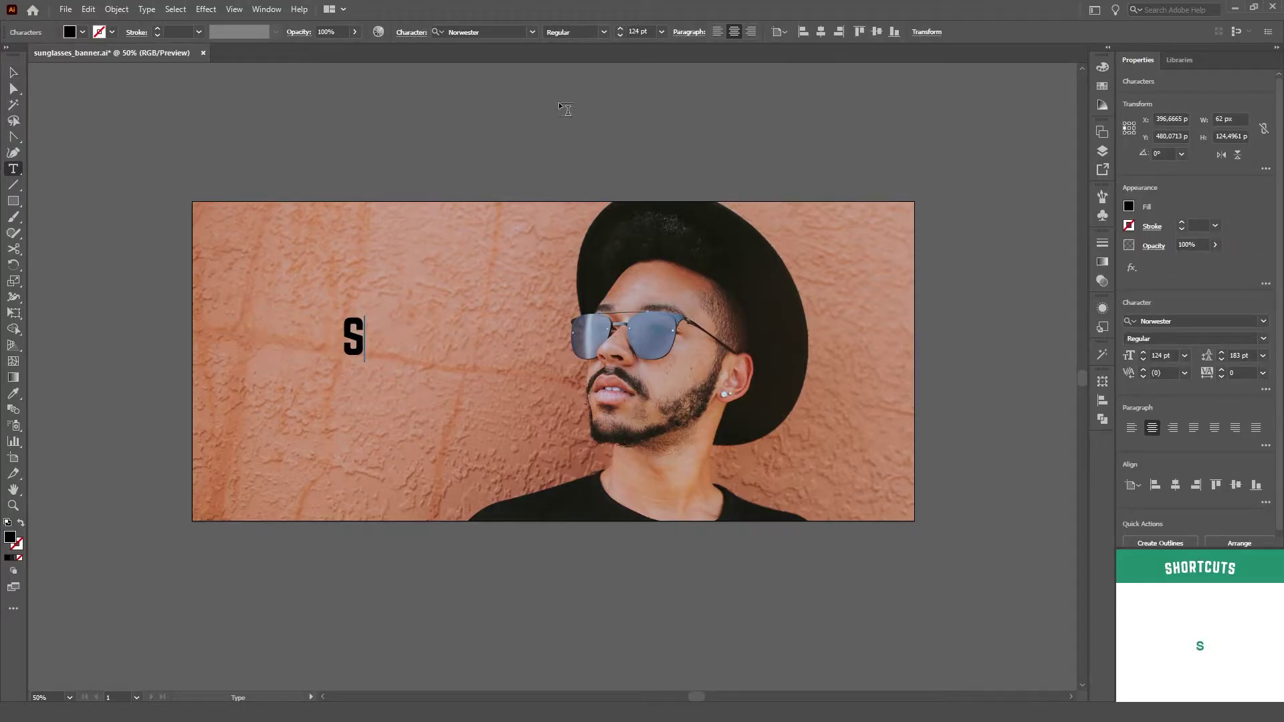
{"action": "key", "text": "ctrl+Return"}
Step: Convert the black fill to a padded Rectangle shape behind the white SUNGLASSES text and confirm
{"action": "key", "text": "v"}
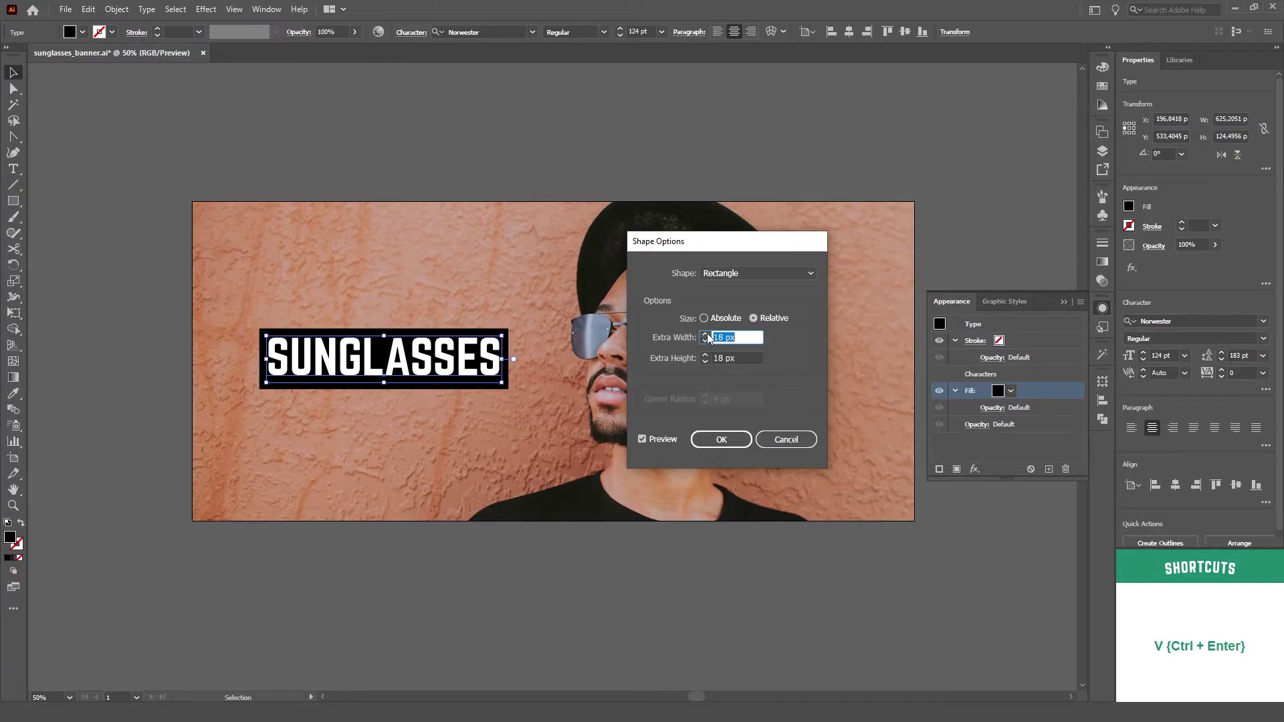
{"action": "double_click", "coordinate": [710, 338]}
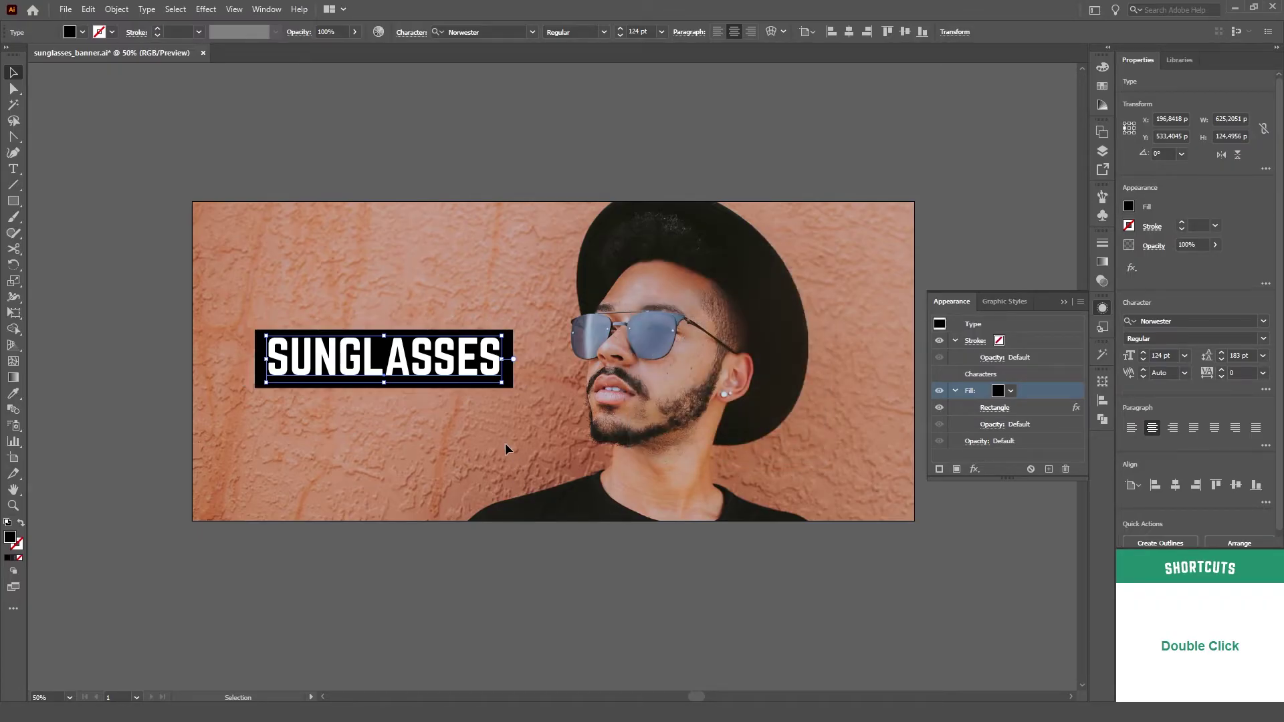
{"action": "key", "text": "t"}
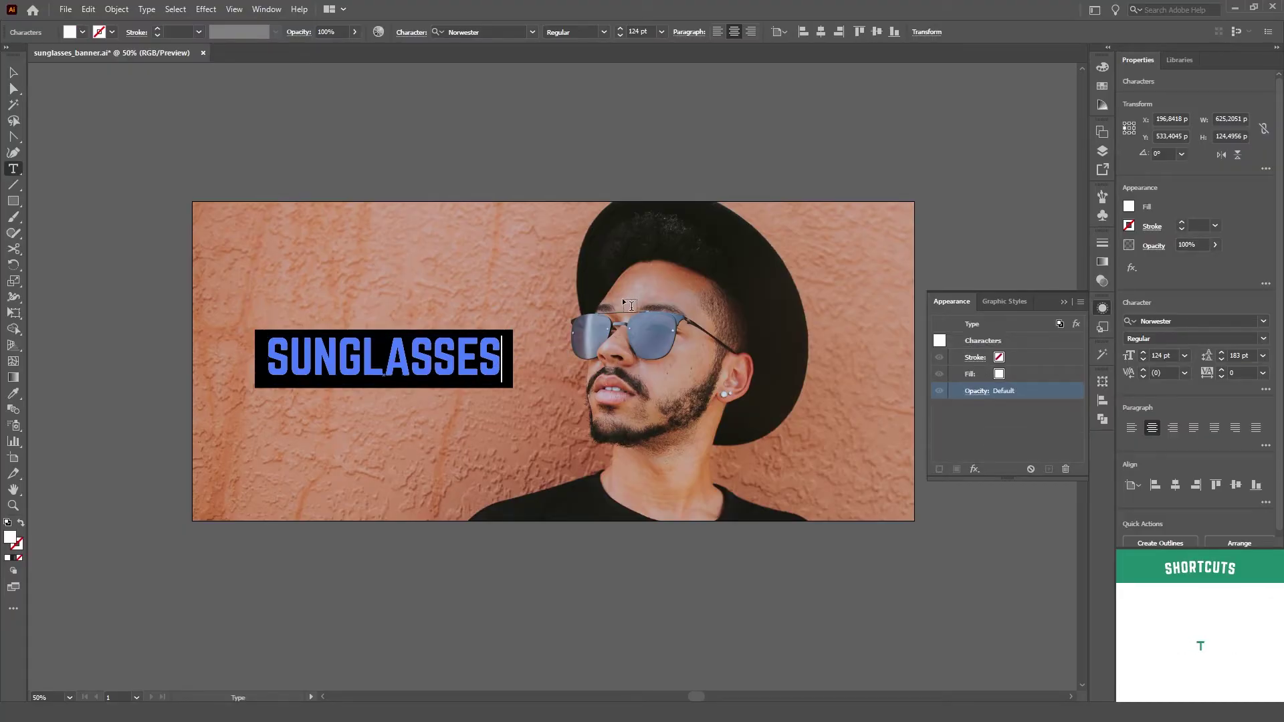
{"action": "key", "text": "Return"}
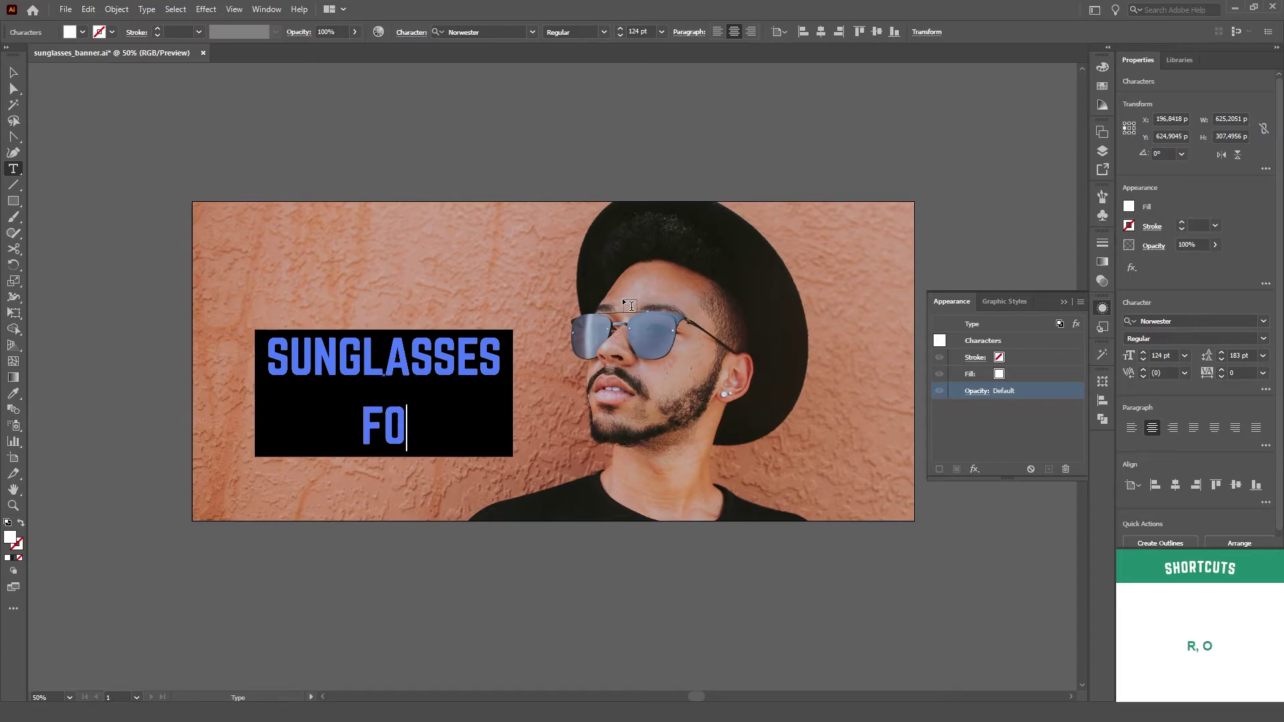
{"action": "key", "text": "space"}
{"action": "key", "text": "space"}
{"action": "key", "text": "BackSpace"}
{"action": "key", "text": "ctrl+Return"}
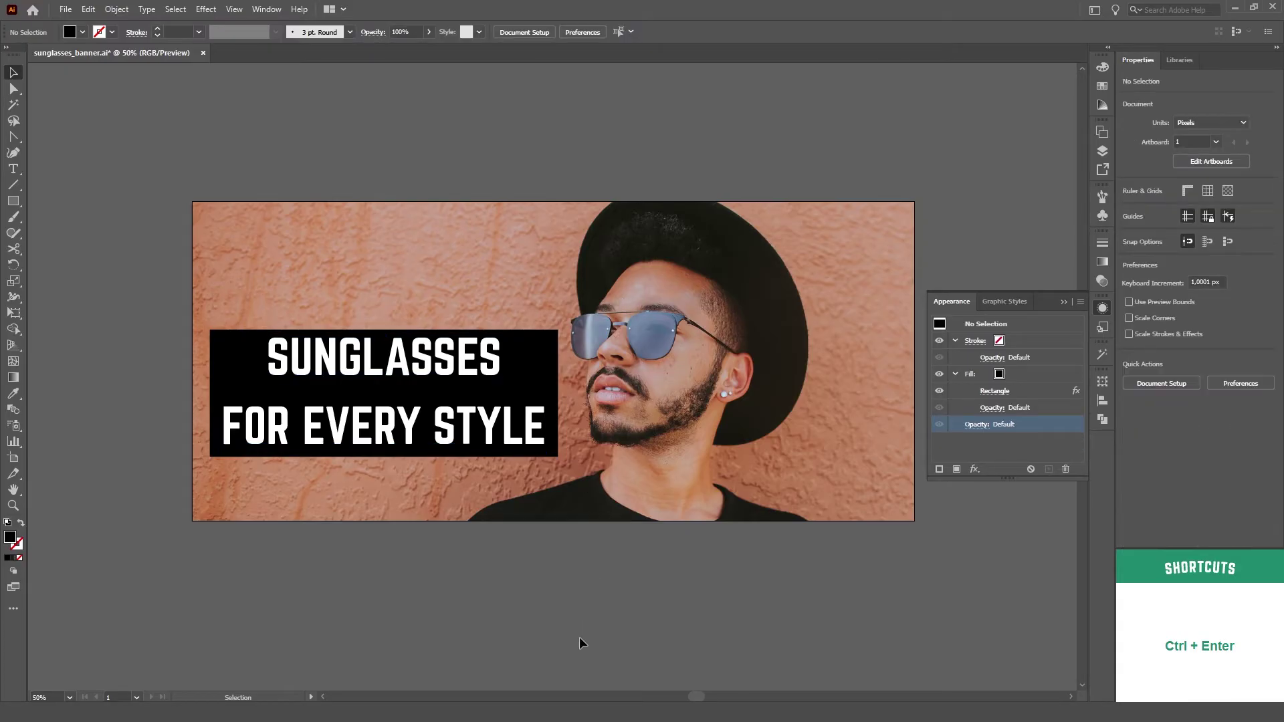